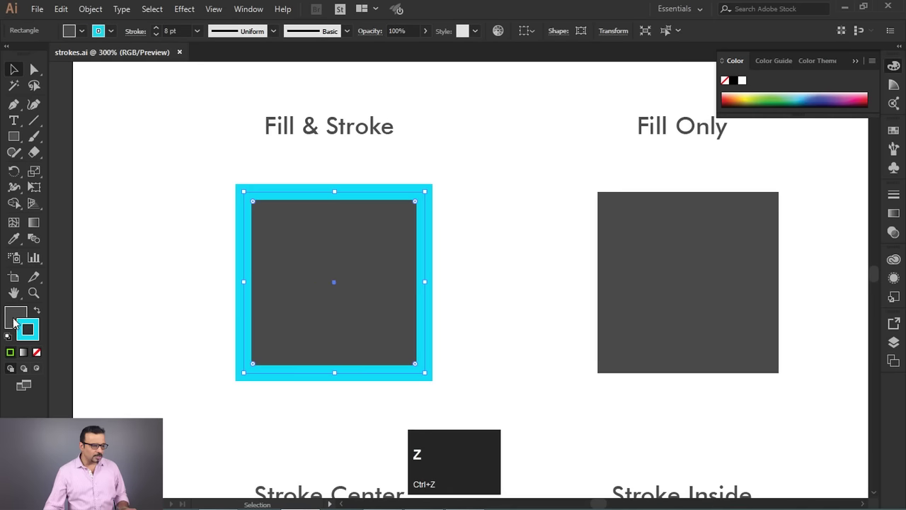
Remove the Fill & Stroke square's fill with None, then undo to restore it.
{"action": "left_click", "coordinate": [15, 322]}
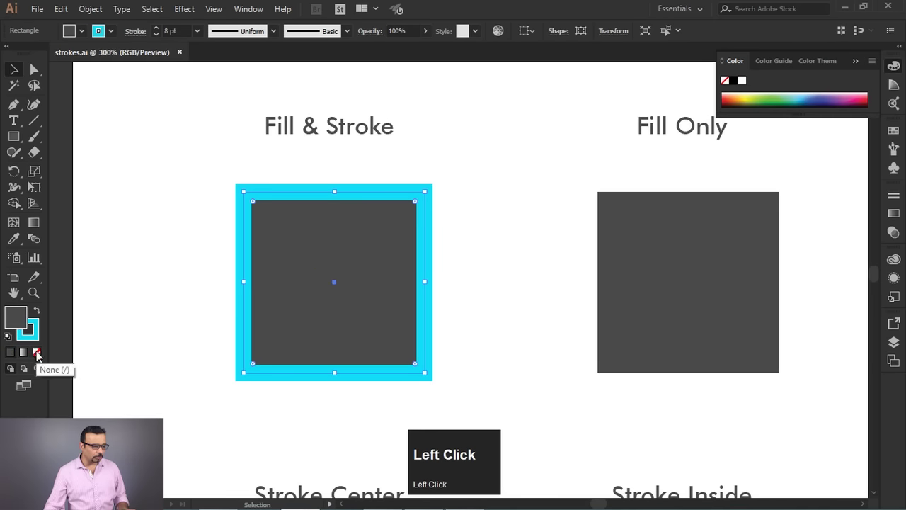
{"action": "left_click", "coordinate": [39, 356]}
{"action": "key", "text": "ctrl+z"}
Select the Fill Only square and bring its stroke attribute forward in the toolbox.
{"action": "key", "text": "space"}
{"action": "left_click", "coordinate": [492, 240]}
{"action": "key", "text": "space"}
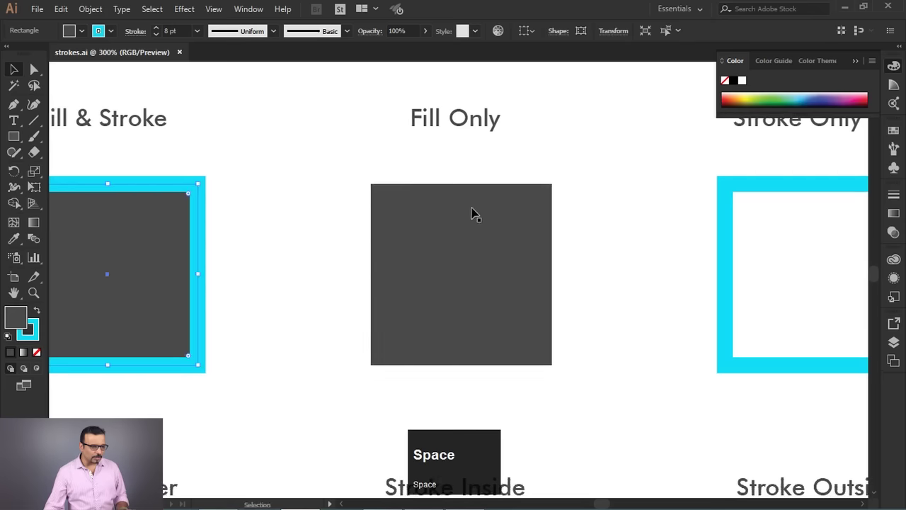
{"action": "left_click", "coordinate": [466, 227]}
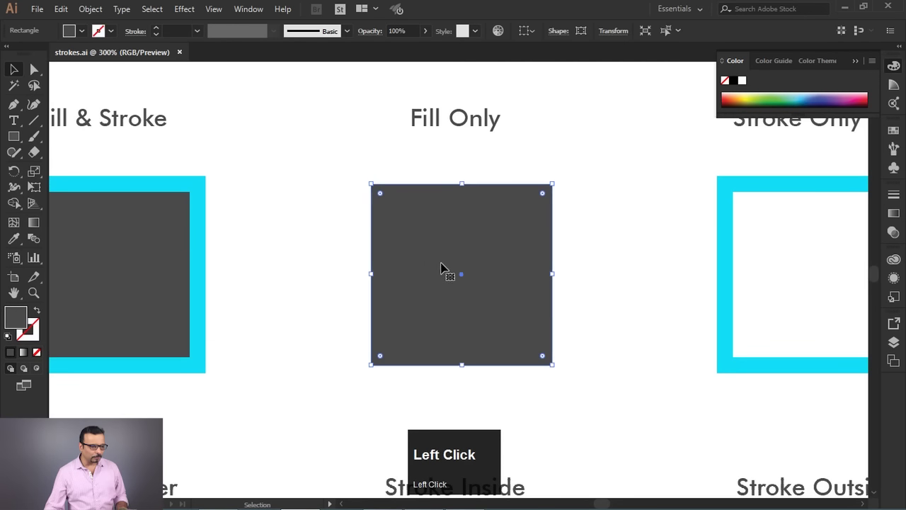
{"action": "left_click", "coordinate": [37, 342]}
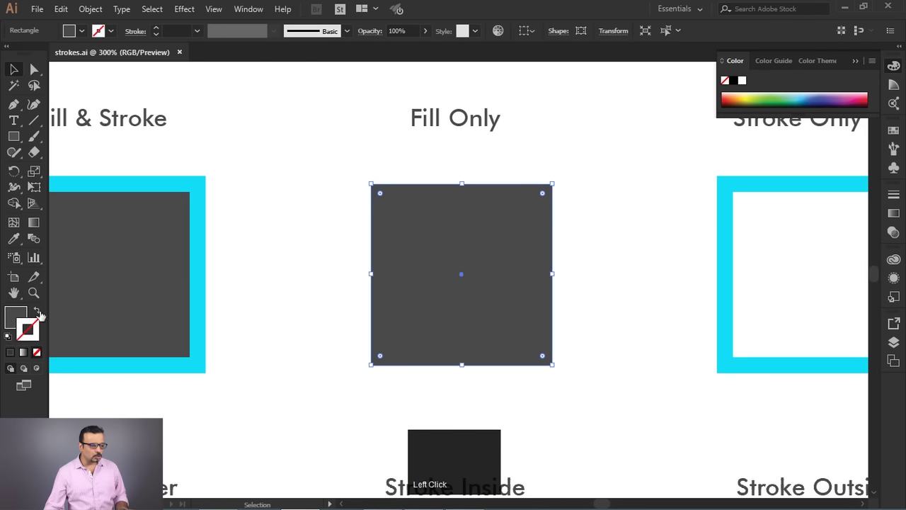
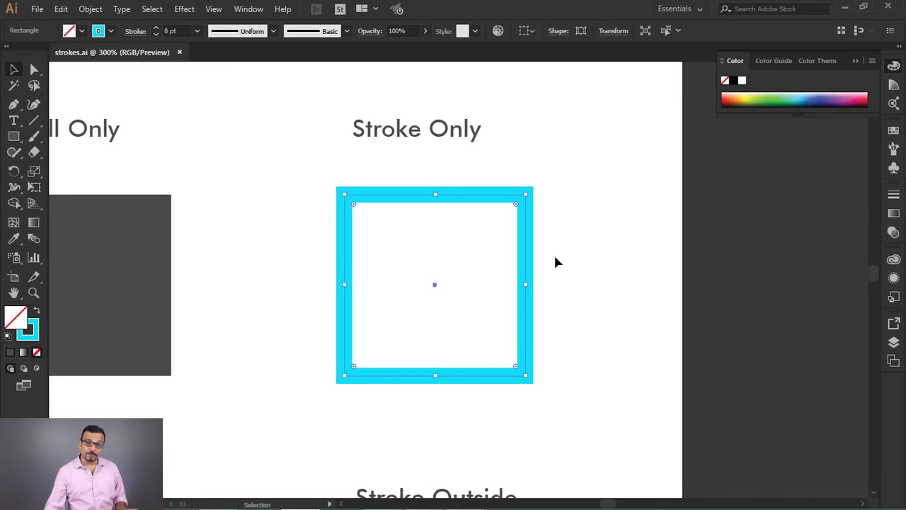
Pan back to the Fill Only square and clear the selection.
{"action": "key", "text": "space"}
{"action": "left_click", "coordinate": [266, 272]}
{"action": "key", "text": "space"}
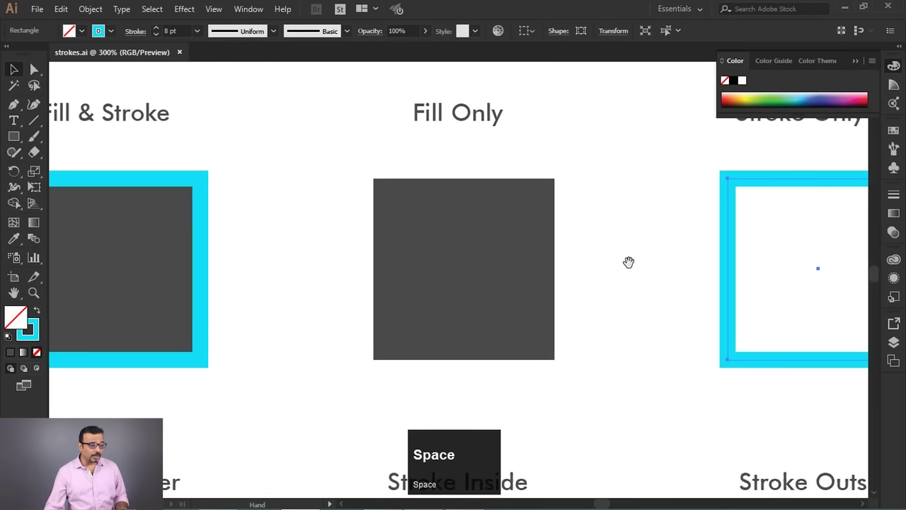
{"action": "left_click_drag", "start_coordinate": [145, 221], "coordinate": [685, 247]}
{"action": "key", "text": "space"}
{"action": "left_click", "coordinate": [691, 232]}
Pan the artboard to show the Fill Only and Stroke Only squares together.
{"action": "key", "text": "space"}
{"action": "left_click_drag", "start_coordinate": [357, 225], "coordinate": [630, 220]}
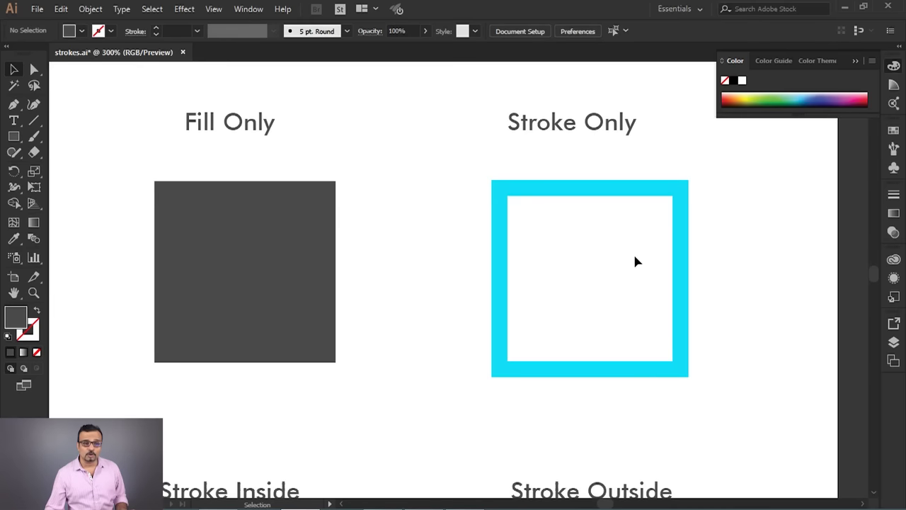
{"action": "left_click_drag", "start_coordinate": [633, 215], "coordinate": [582, 188]}
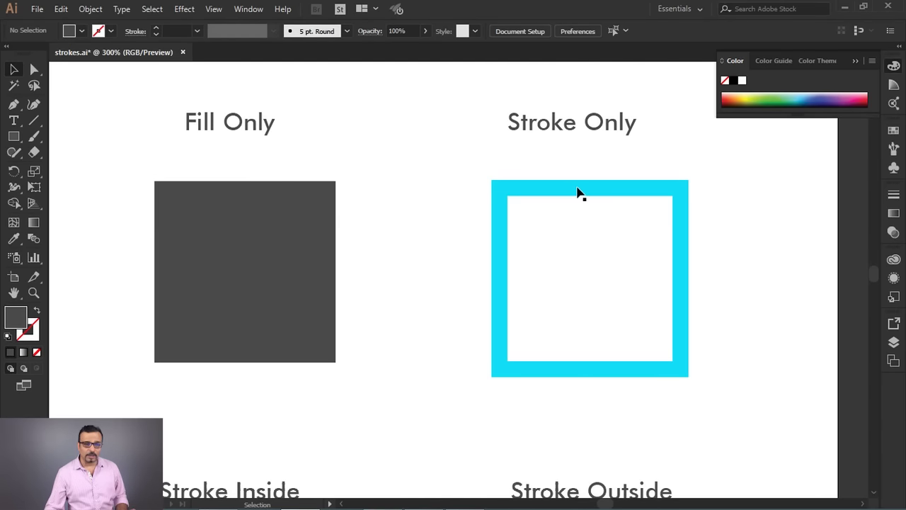
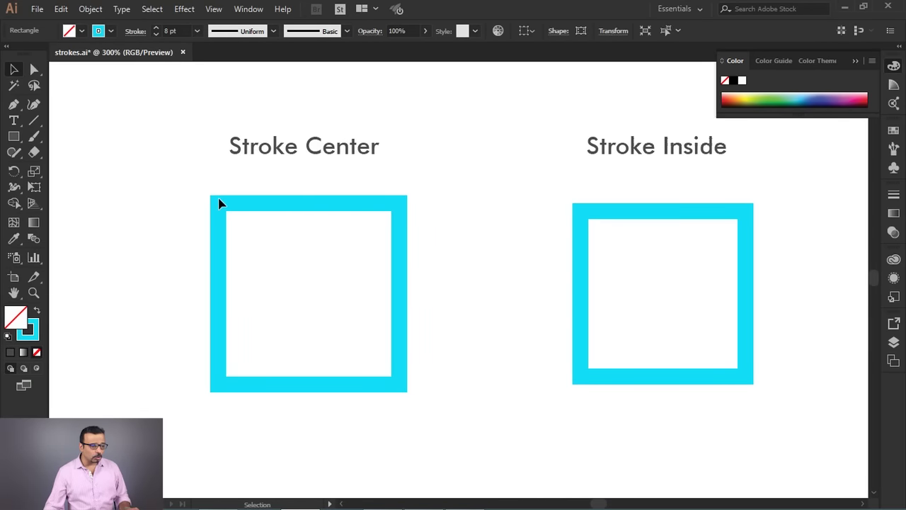
Zoom in on the Stroke Center square and check its quick stroke settings.
{"action": "key", "text": "alt+space"}
{"action": "scroll", "scroll_direction": "up", "scroll_amount": 3}
{"action": "left_click_drag", "start_coordinate": [189, 194], "coordinate": [138, 42]}
{"action": "left_click", "coordinate": [137, 37]}
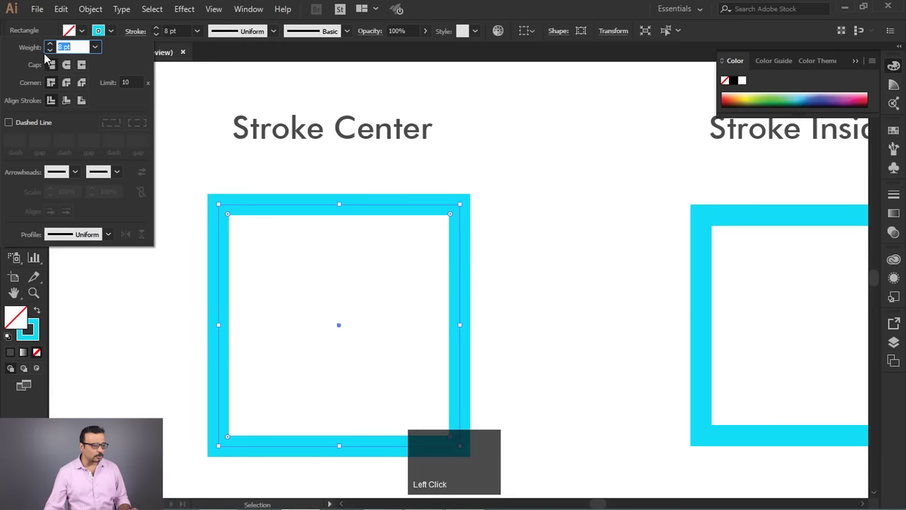
{"action": "left_click", "coordinate": [307, 75]}
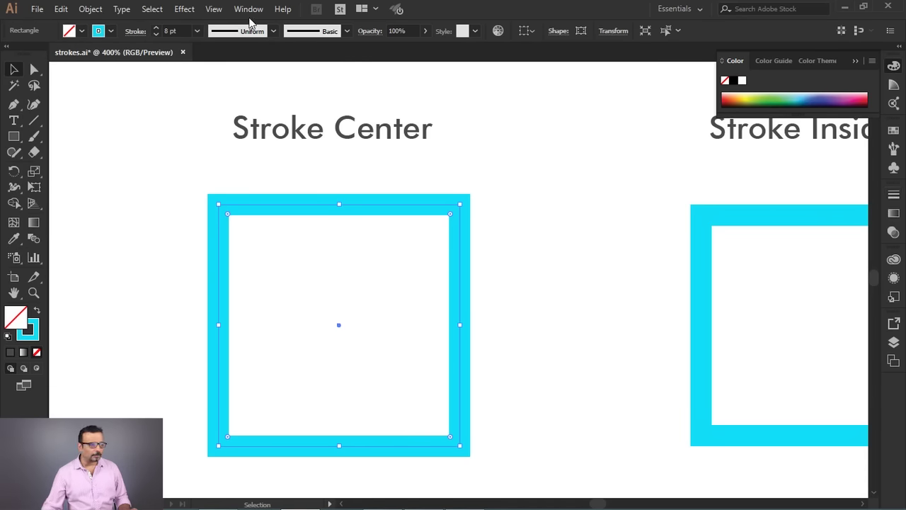
Bring up the Stroke panel from the Window menu and float it beside the square.
{"action": "left_click", "coordinate": [251, 12]}
{"action": "key", "text": "ctrl+shift+F9"}
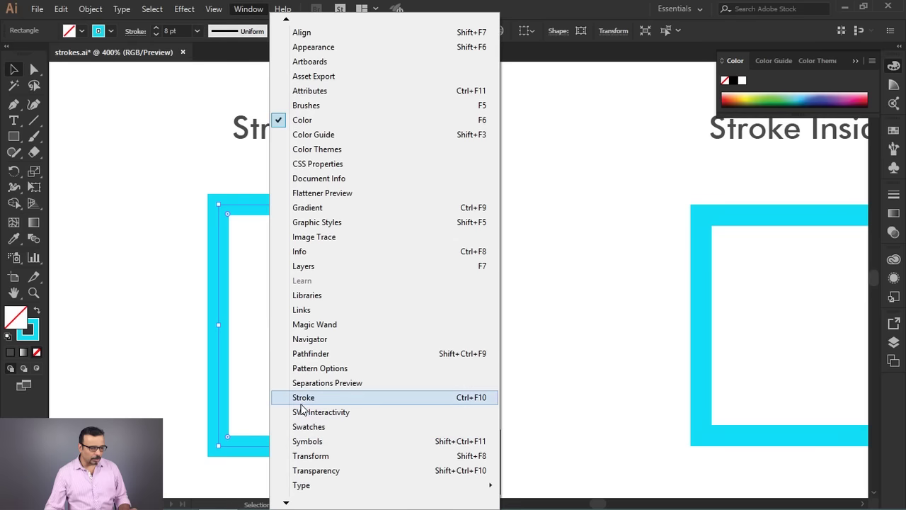
{"action": "left_click_drag", "start_coordinate": [345, 398], "coordinate": [746, 193]}
{"action": "left_click_drag", "start_coordinate": [745, 193], "coordinate": [860, 190]}
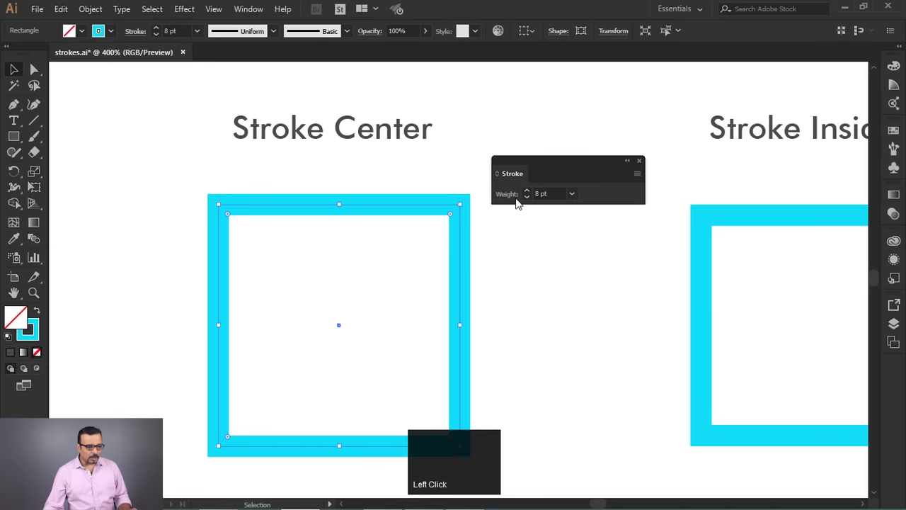
{"action": "left_click_drag", "start_coordinate": [395, 186], "coordinate": [515, 209]}
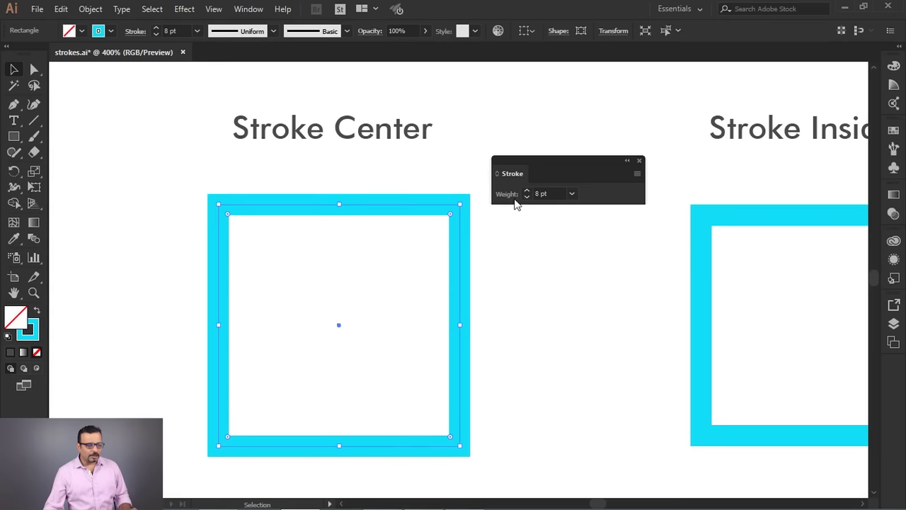
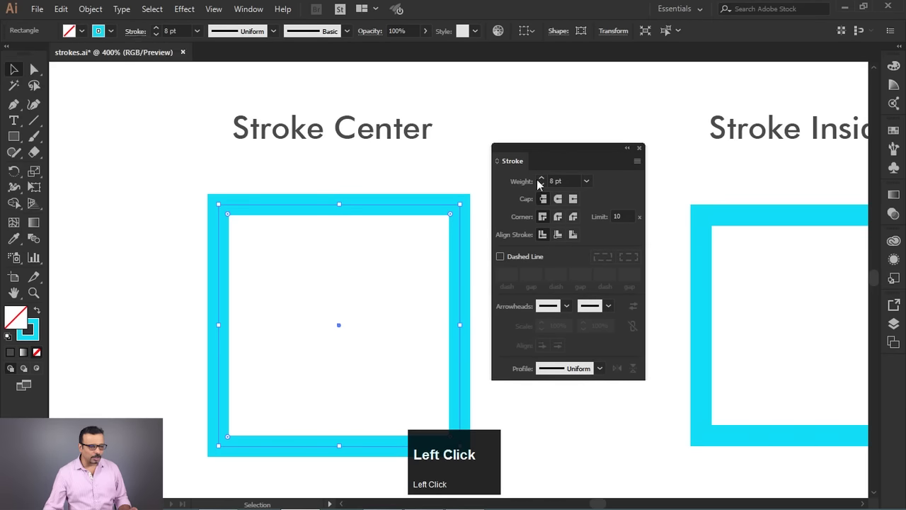
Pan over to the Stroke Inside square and select it to check its inside alignment.
{"action": "key", "text": "space"}
{"action": "left_click", "coordinate": [445, 256]}
{"action": "key", "text": "space"}
{"action": "left_click_drag", "start_coordinate": [277, 139], "coordinate": [460, 264]}
{"action": "key", "text": "space"}
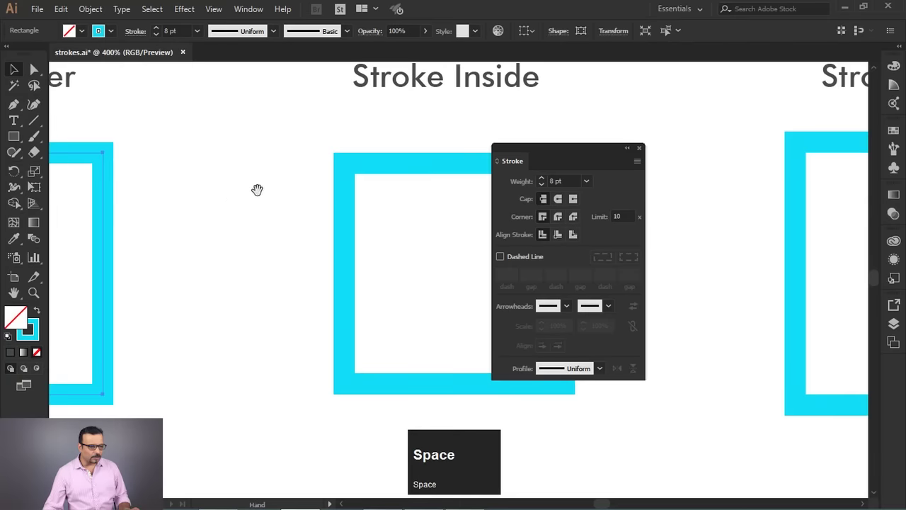
{"action": "left_click_drag", "start_coordinate": [310, 136], "coordinate": [560, 240]}
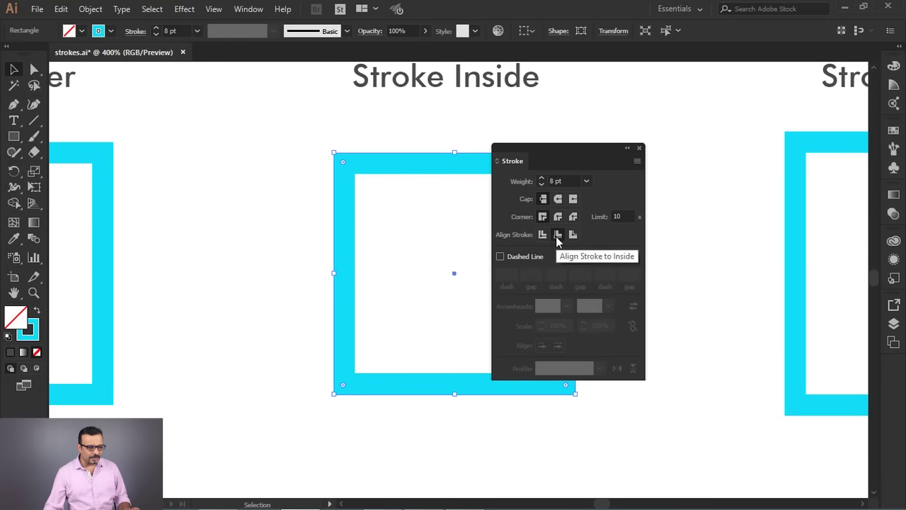
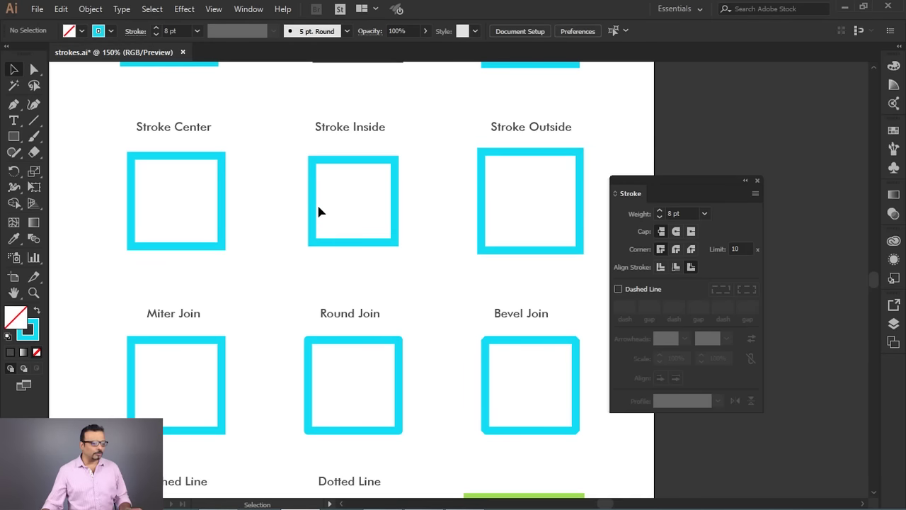
Give the Stroke Center, Stroke Inside and Stroke Outside squares an 18 pt weight.
{"action": "left_click_drag", "start_coordinate": [256, 155], "coordinate": [411, 148]}
{"action": "left_click_drag", "start_coordinate": [411, 149], "coordinate": [240, 174]}
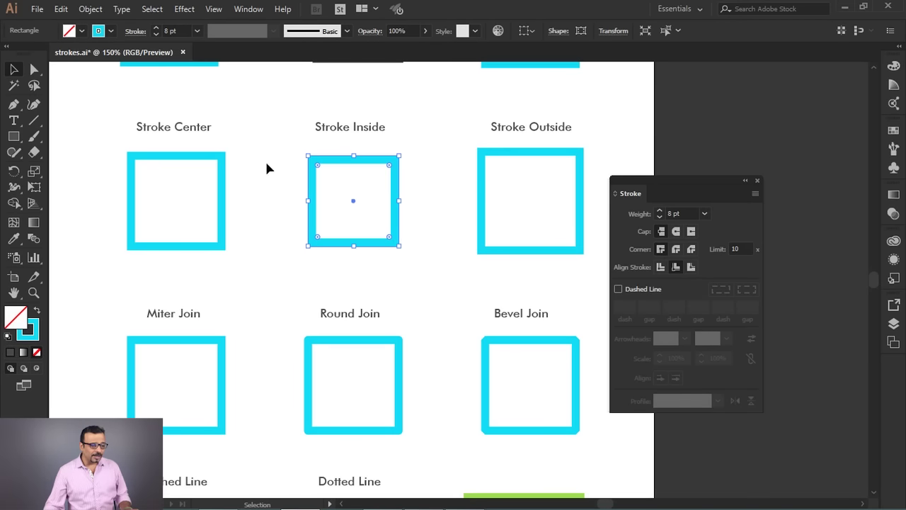
{"action": "left_click_drag", "start_coordinate": [247, 149], "coordinate": [710, 218]}
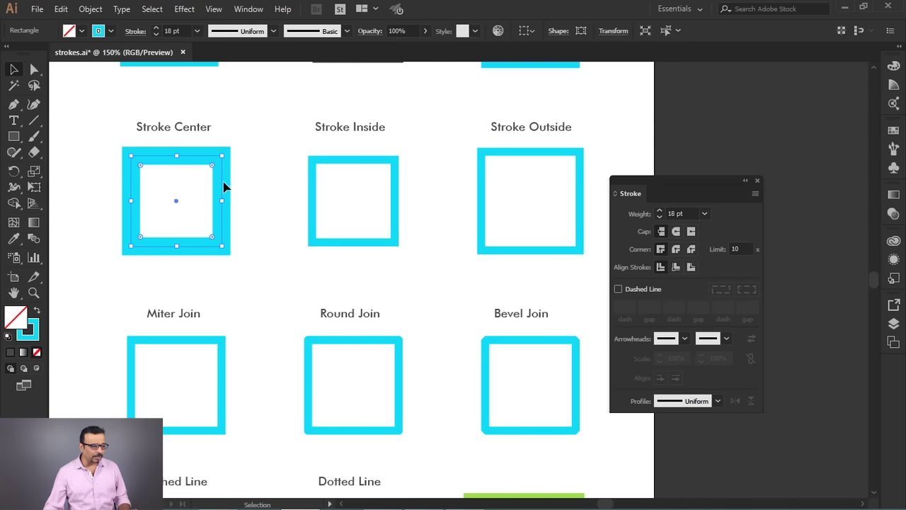
{"action": "left_click_drag", "start_coordinate": [291, 153], "coordinate": [708, 215]}
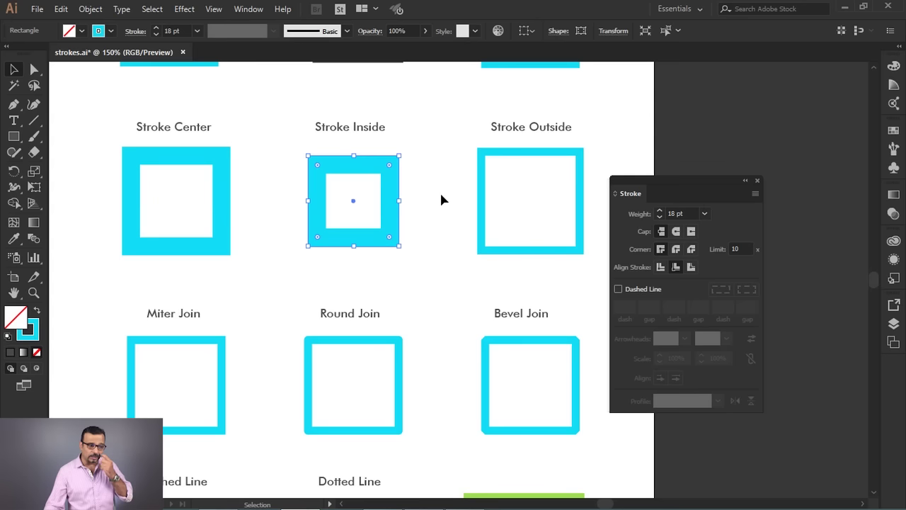
{"action": "left_click_drag", "start_coordinate": [456, 146], "coordinate": [714, 215]}
{"action": "left_click", "coordinate": [713, 215]}
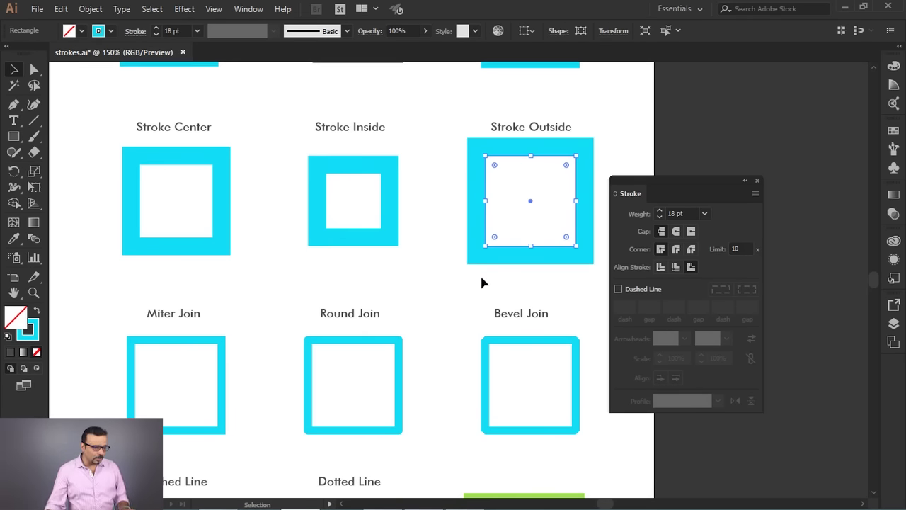
Pan down to bring the join and dashed-line squares into view.
{"action": "key", "text": "space"}
{"action": "left_click", "coordinate": [282, 306]}
{"action": "key", "text": "space"}
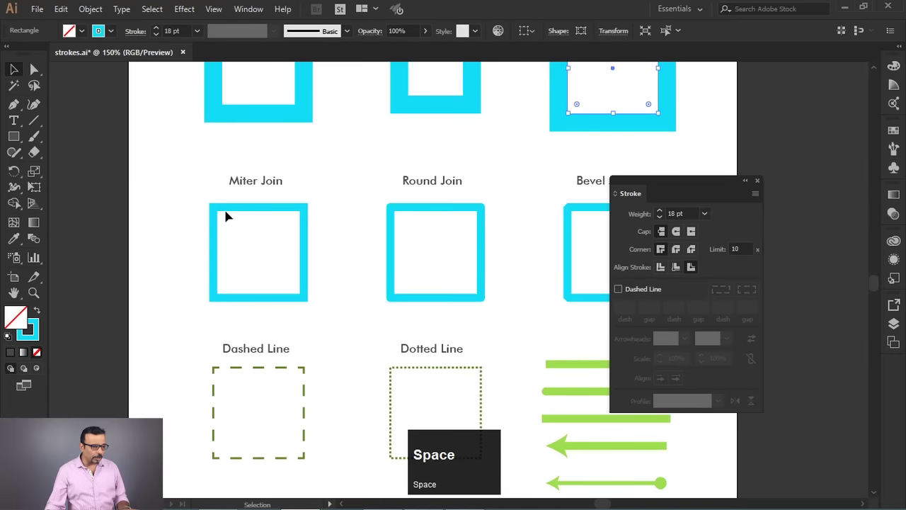
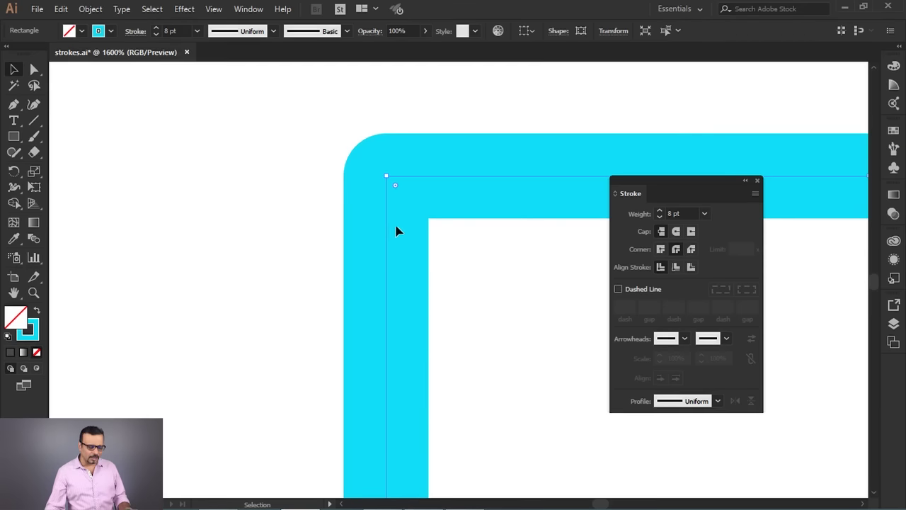
Zoom into the Round Join corner and back out to compare the join squares.
{"action": "scroll", "scroll_direction": "up", "scroll_amount": 3}
{"action": "scroll", "scroll_direction": "down", "scroll_amount": 3}
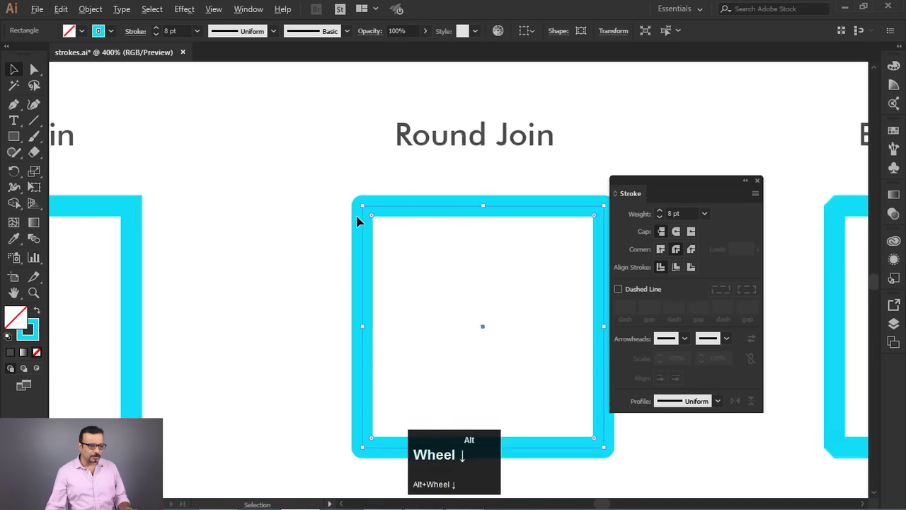
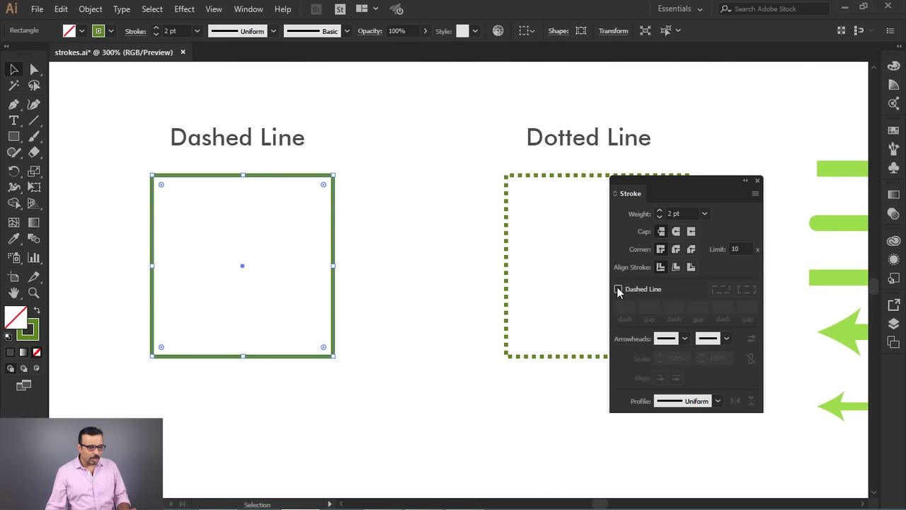
Turn the Dashed Line square's outline into a dashed stroke and inspect it up close.
{"action": "left_click", "coordinate": [620, 291]}
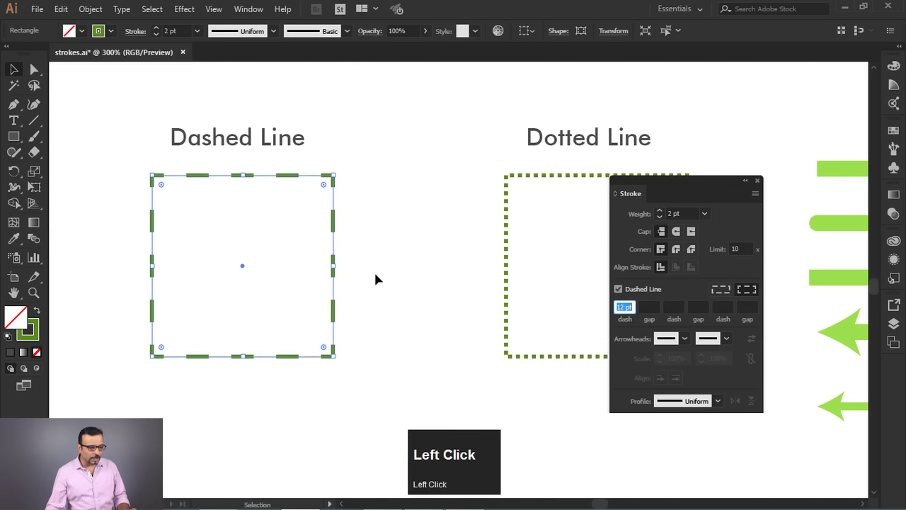
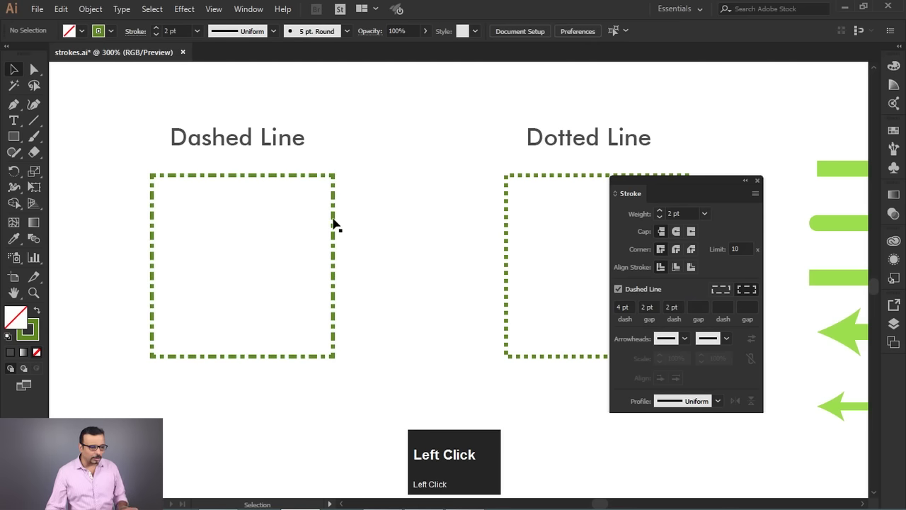
{"action": "scroll", "scroll_direction": "up", "scroll_amount": 3}
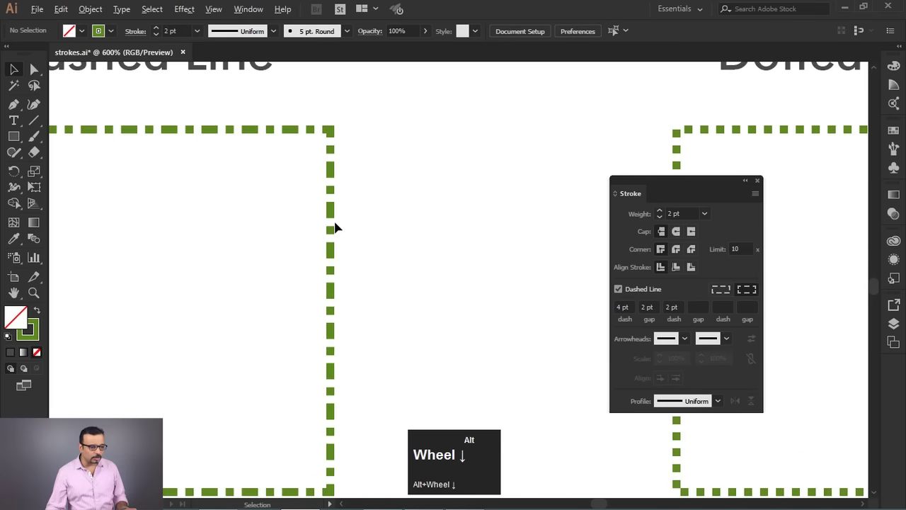
{"action": "scroll", "scroll_direction": "down", "scroll_amount": 3}
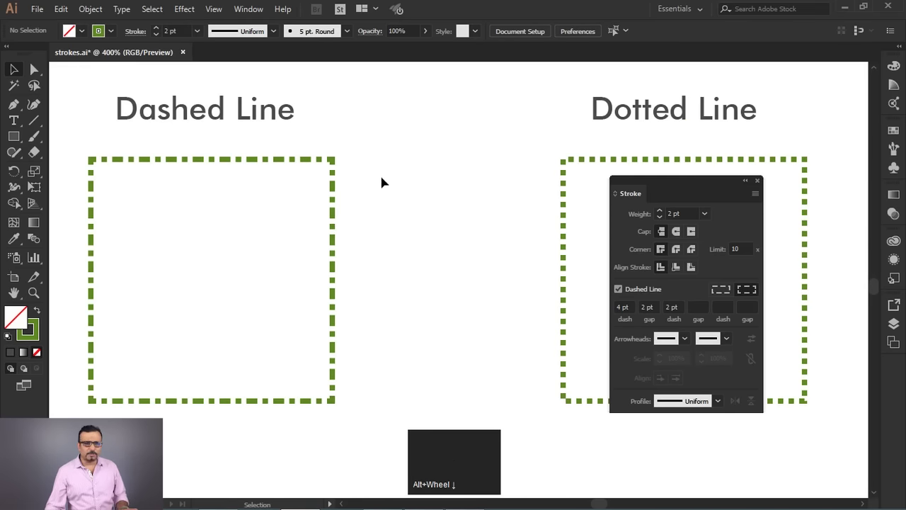
{"action": "scroll", "scroll_direction": "down", "scroll_amount": 3}
Select the Dotted Line square and reduce its stroke weight to 1 pt.
{"action": "key", "text": "space"}
{"action": "left_click", "coordinate": [531, 233]}
{"action": "key", "text": "space"}
{"action": "left_click", "coordinate": [346, 181]}
{"action": "scroll", "scroll_direction": "up", "scroll_amount": 3}
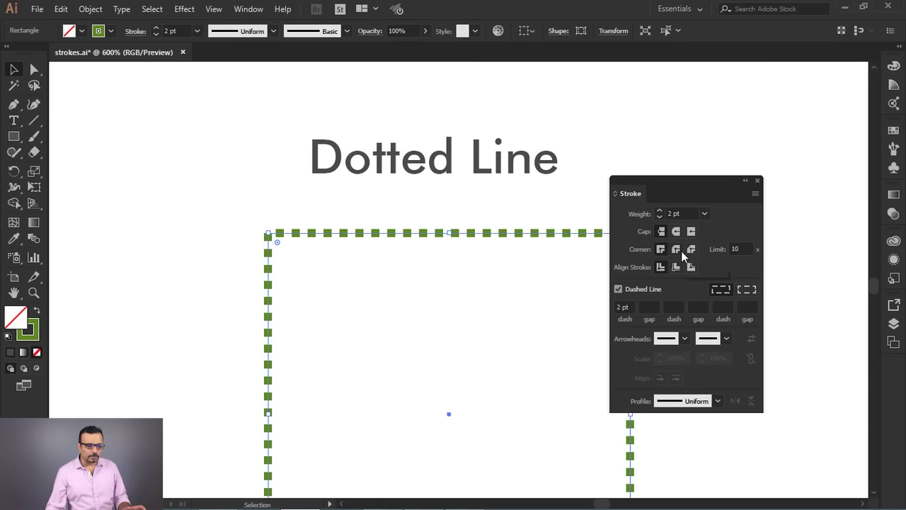
{"action": "left_click", "coordinate": [710, 215]}
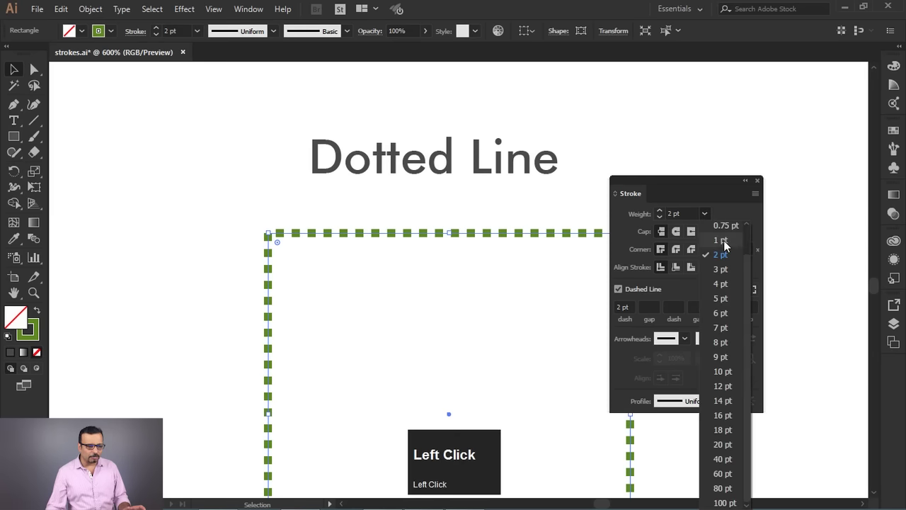
{"action": "scroll", "scroll_direction": "up", "scroll_amount": 3}
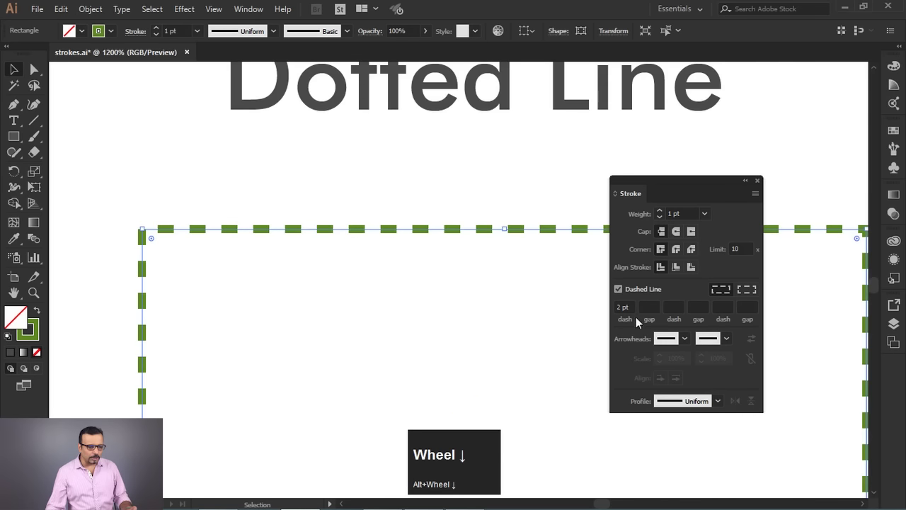
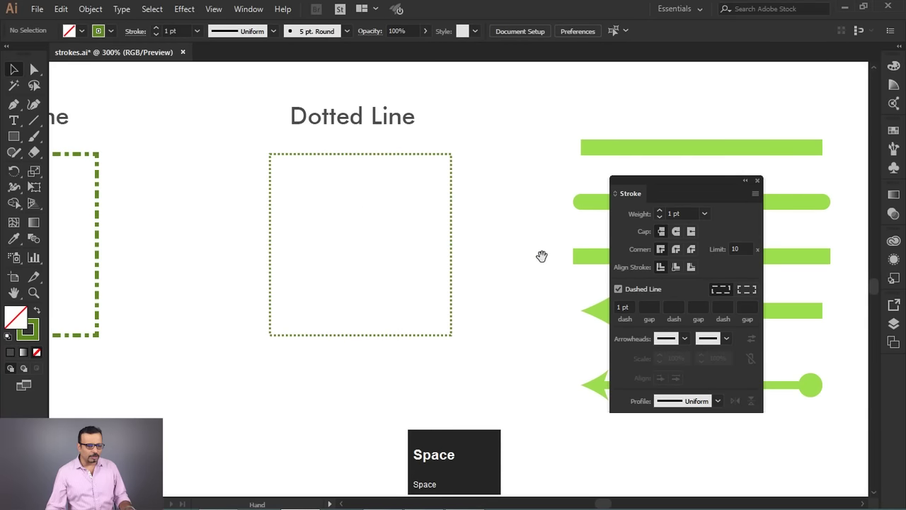
{"action": "left_click_drag", "start_coordinate": [382, 121], "coordinate": [361, 156]}
{"action": "scroll", "scroll_direction": "up", "scroll_amount": 3}
{"action": "scroll", "scroll_direction": "up", "scroll_amount": 3}
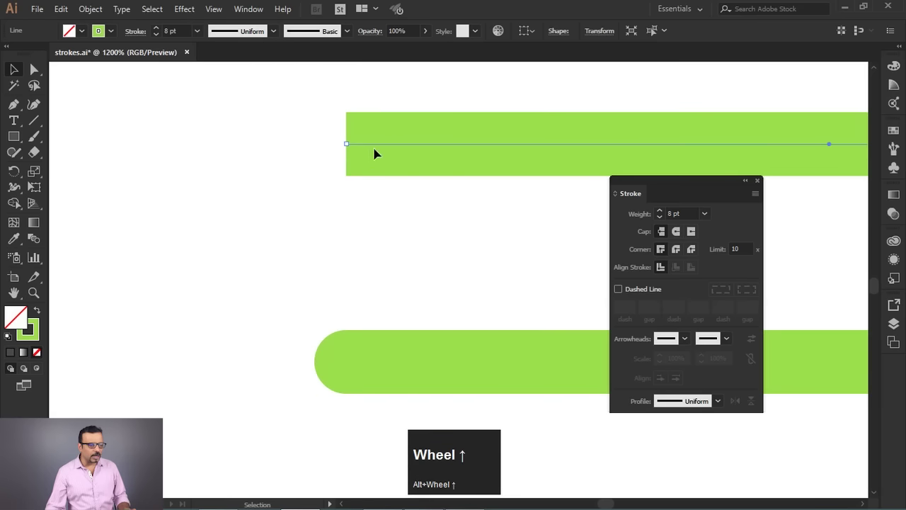
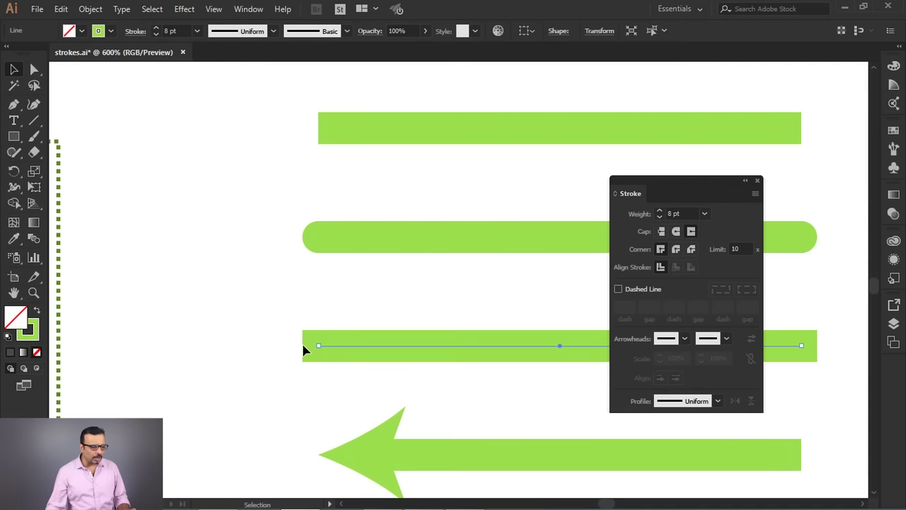
{"action": "left_click_drag", "start_coordinate": [363, 97], "coordinate": [511, 367]}
{"action": "key", "text": "space"}
{"action": "left_click", "coordinate": [500, 383]}
{"action": "key", "text": "space"}
{"action": "left_click_drag", "start_coordinate": [220, 152], "coordinate": [482, 311]}
{"action": "left_click_drag", "start_coordinate": [482, 311], "coordinate": [437, 275]}
{"action": "scroll", "scroll_direction": "down", "scroll_amount": 3}
{"action": "key", "text": "space"}
{"action": "left_click", "coordinate": [289, 286]}
{"action": "key", "text": "space"}
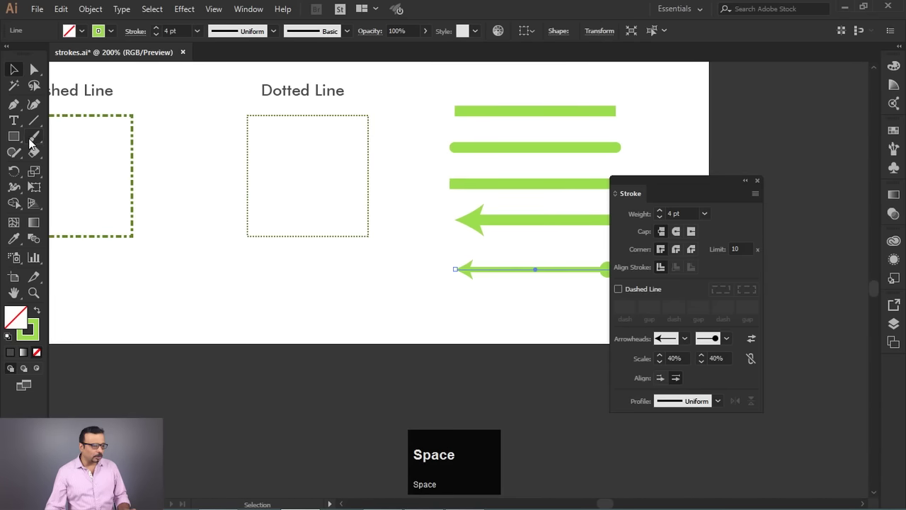
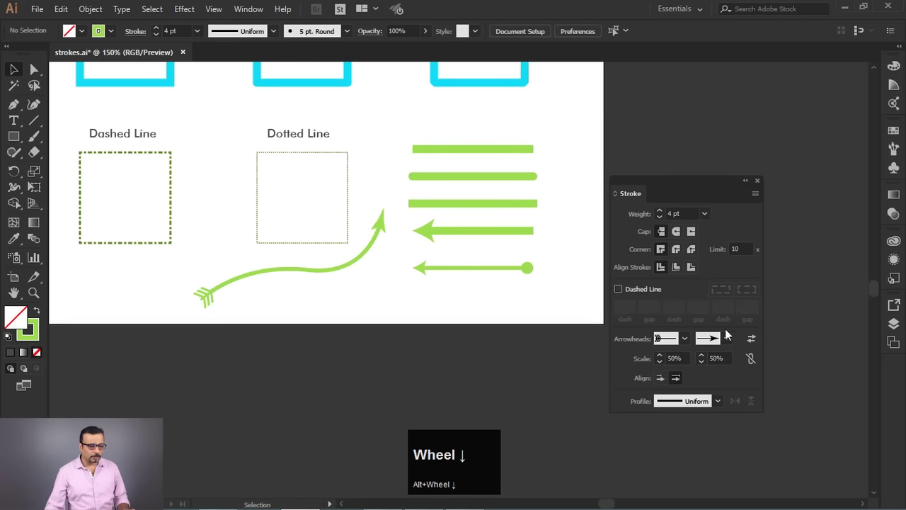
Zoom out and back in to inspect the curved green arrow's head and tail.
{"action": "scroll", "scroll_direction": "down", "scroll_amount": 3}
{"action": "scroll", "scroll_direction": "up", "scroll_amount": 3}
Zoom on the arrow tip with Direct Selection and try end arrowhead styles, settling on a triangle.
{"action": "left_click_drag", "start_coordinate": [300, 160], "coordinate": [359, 113]}
{"action": "key", "text": "a"}
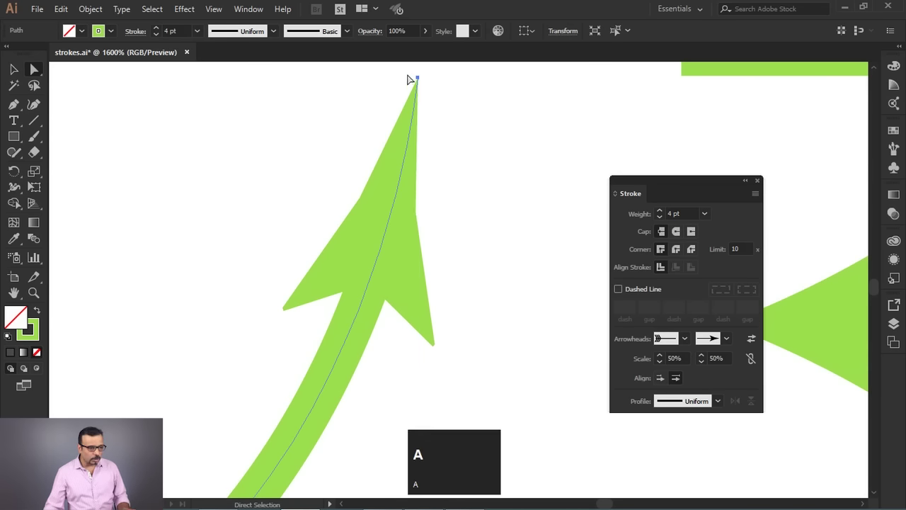
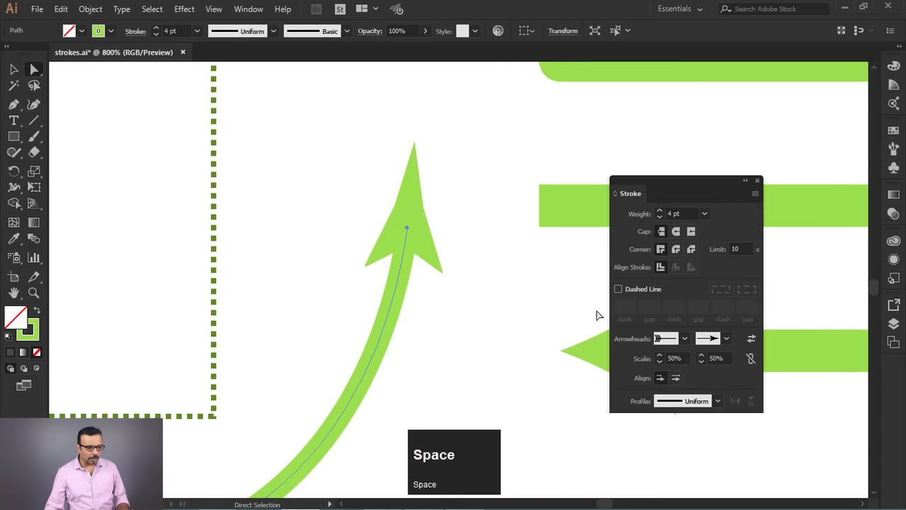
{"action": "left_click", "coordinate": [725, 344]}
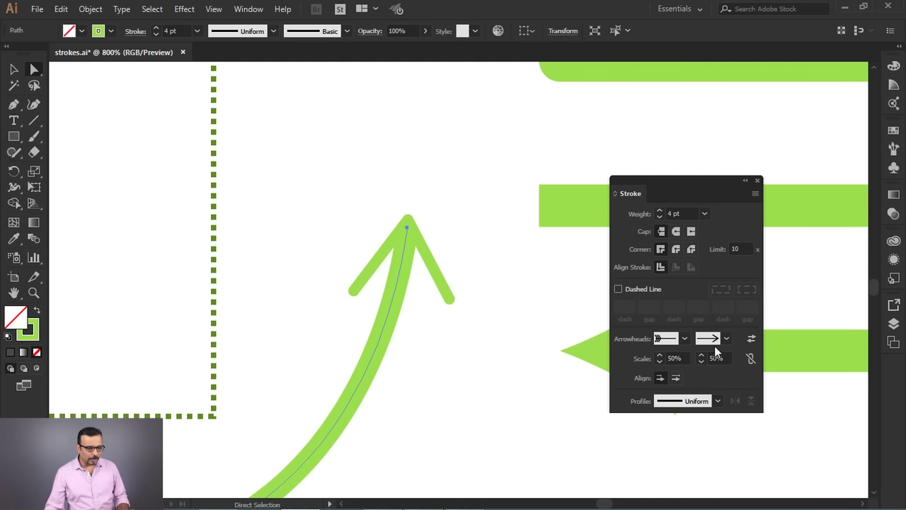
{"action": "left_click", "coordinate": [728, 344]}
{"action": "scroll", "scroll_direction": "up", "scroll_amount": 3}
Align the arrowhead to extend beyond the path end, then deselect and zoom out.
{"action": "left_click", "coordinate": [676, 381]}
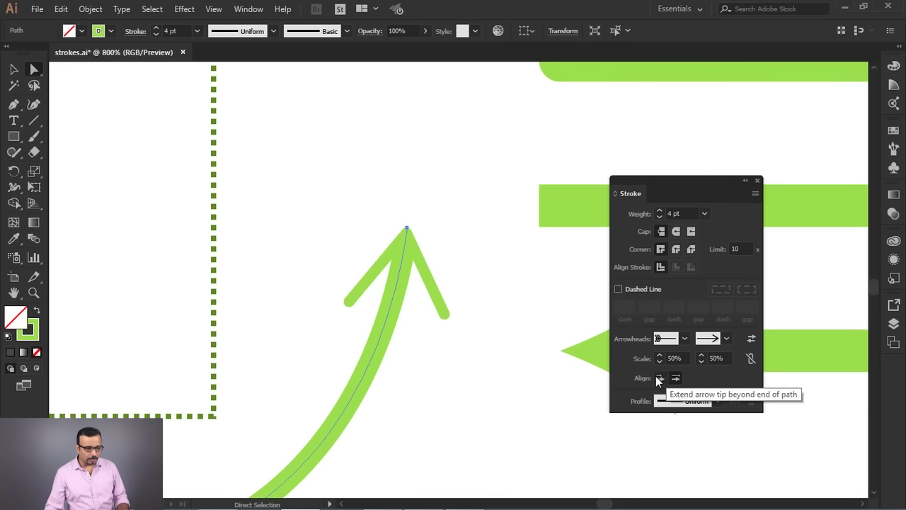
{"action": "left_click", "coordinate": [660, 379]}
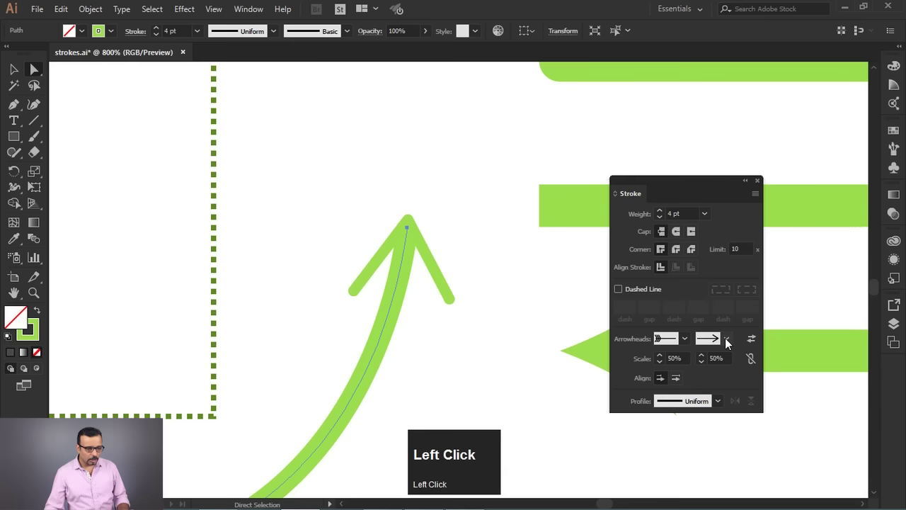
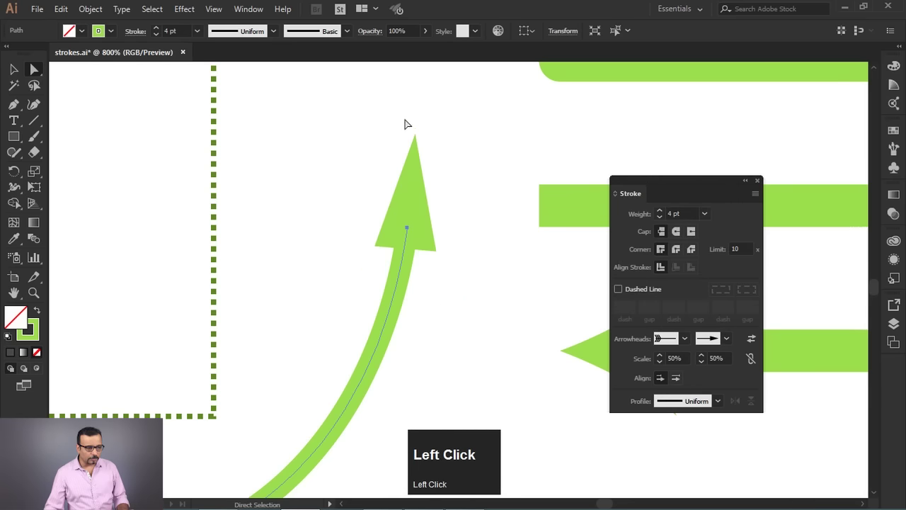
{"action": "left_click", "coordinate": [472, 289]}
{"action": "scroll", "scroll_direction": "down", "scroll_amount": 3}
{"action": "scroll", "scroll_direction": "down", "scroll_amount": 3}
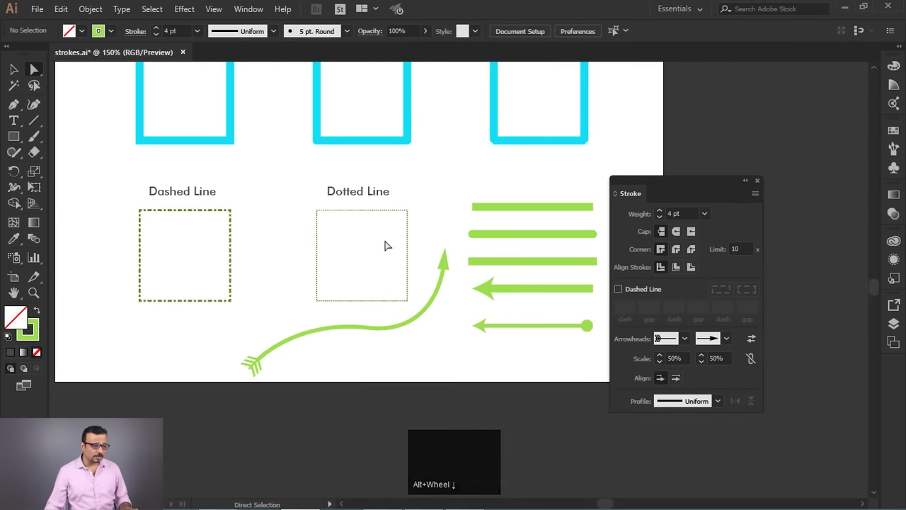
Zoom out until the whole stroke artboard fits in view.
{"action": "scroll", "scroll_direction": "down", "scroll_amount": 3}
{"action": "key", "text": "space"}
{"action": "left_click", "coordinate": [408, 112]}
{"action": "key", "text": "space"}
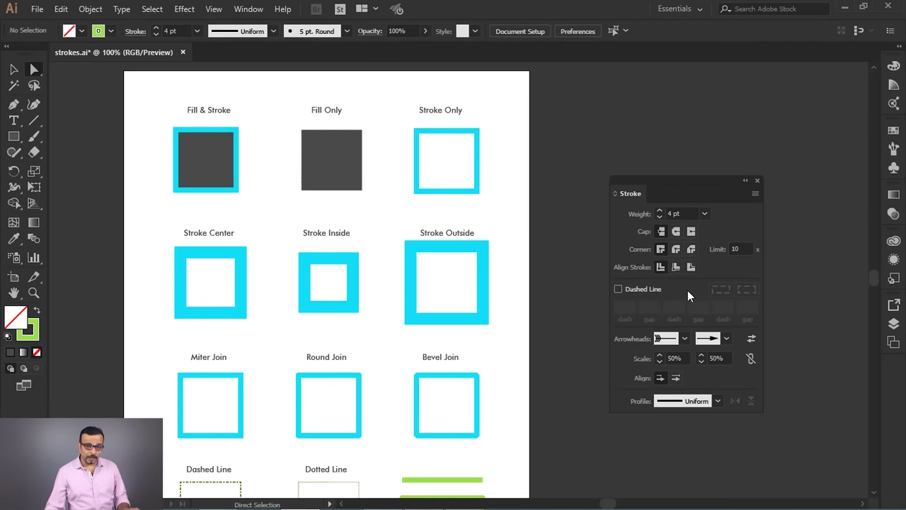
{"action": "left_click", "coordinate": [303, 231]}
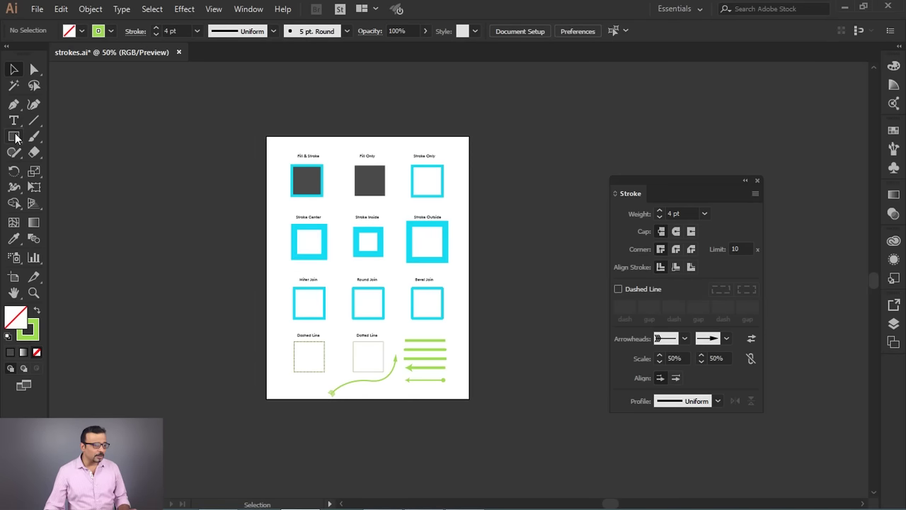
Start a new document from the File menu, bringing up the New Document dialog with a Letter preset.
{"action": "left_click_drag", "start_coordinate": [39, 122], "coordinate": [30, 120]}
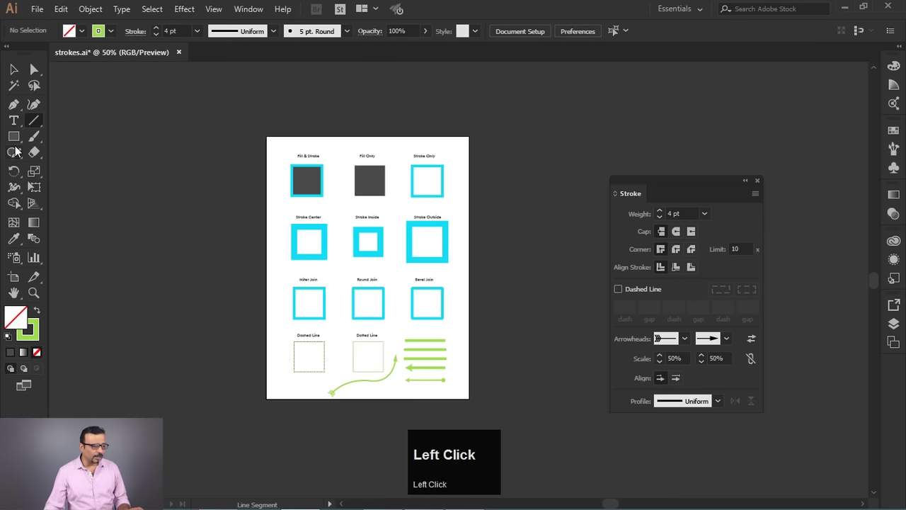
{"action": "left_click", "coordinate": [36, 139]}
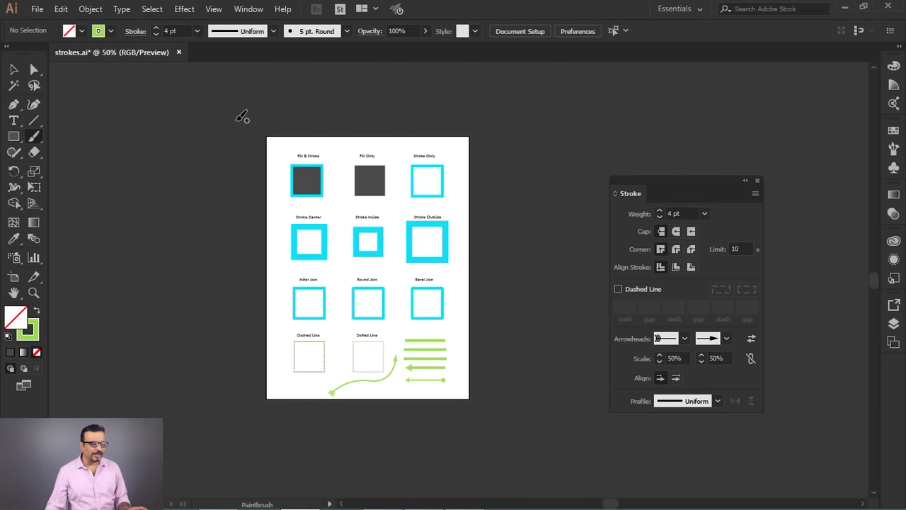
{"action": "left_click", "coordinate": [37, 11]}
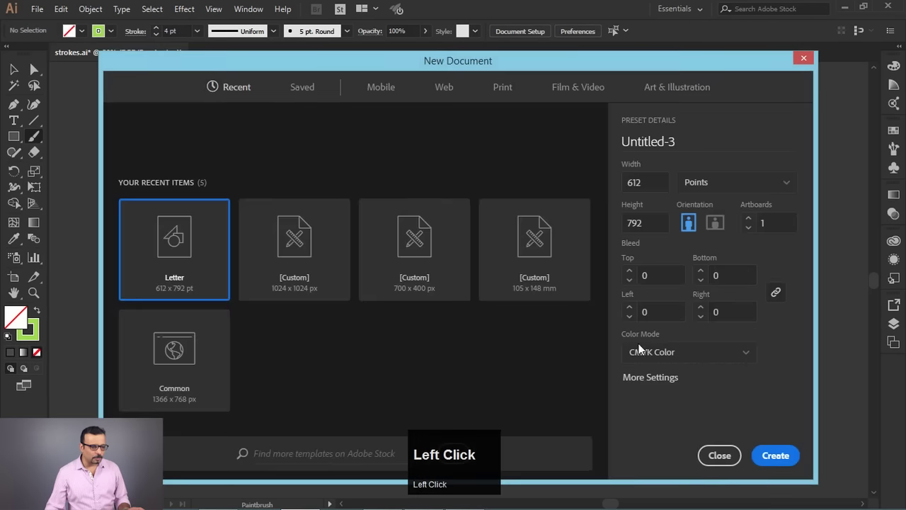